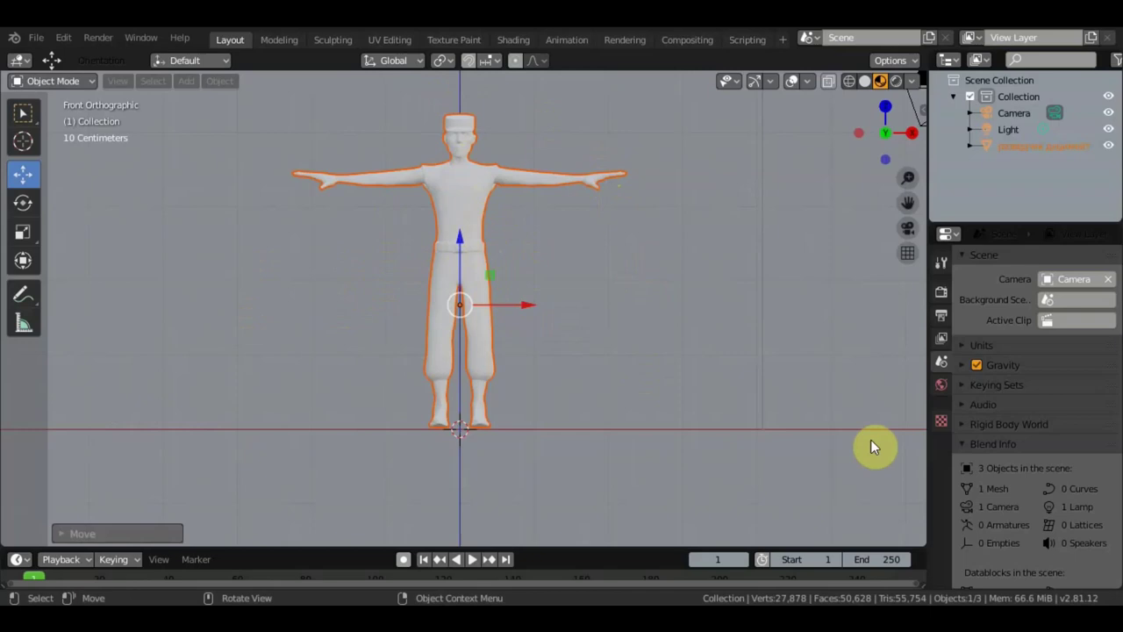
# Step: Select the scout character mesh and show its Material Properties
pyautogui.click(477, 223)
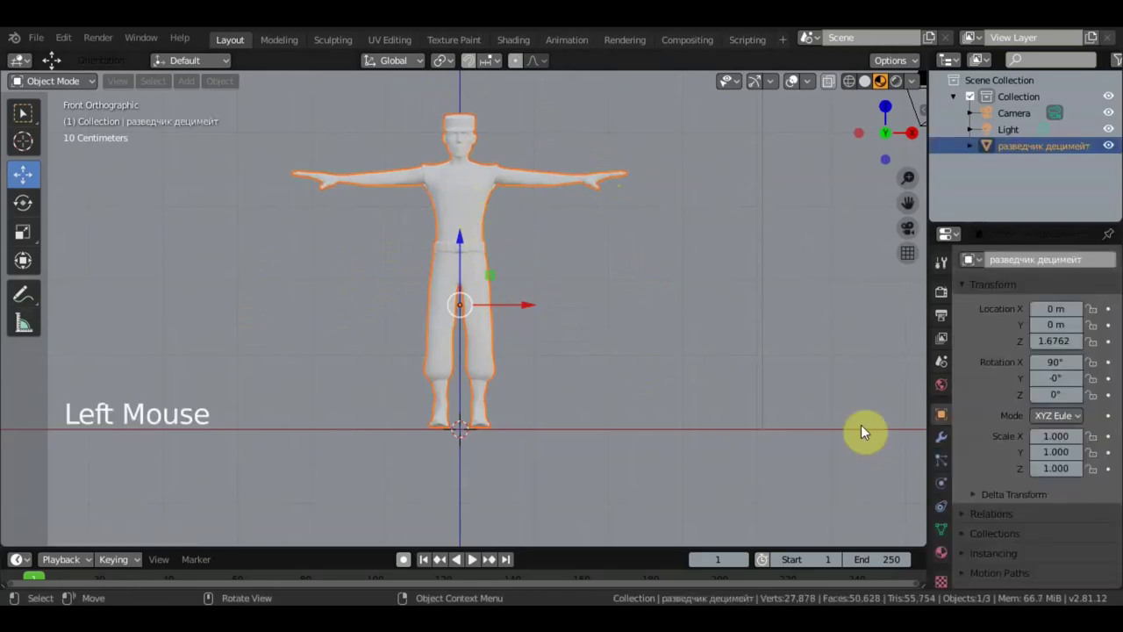
pyautogui.click(946, 562)
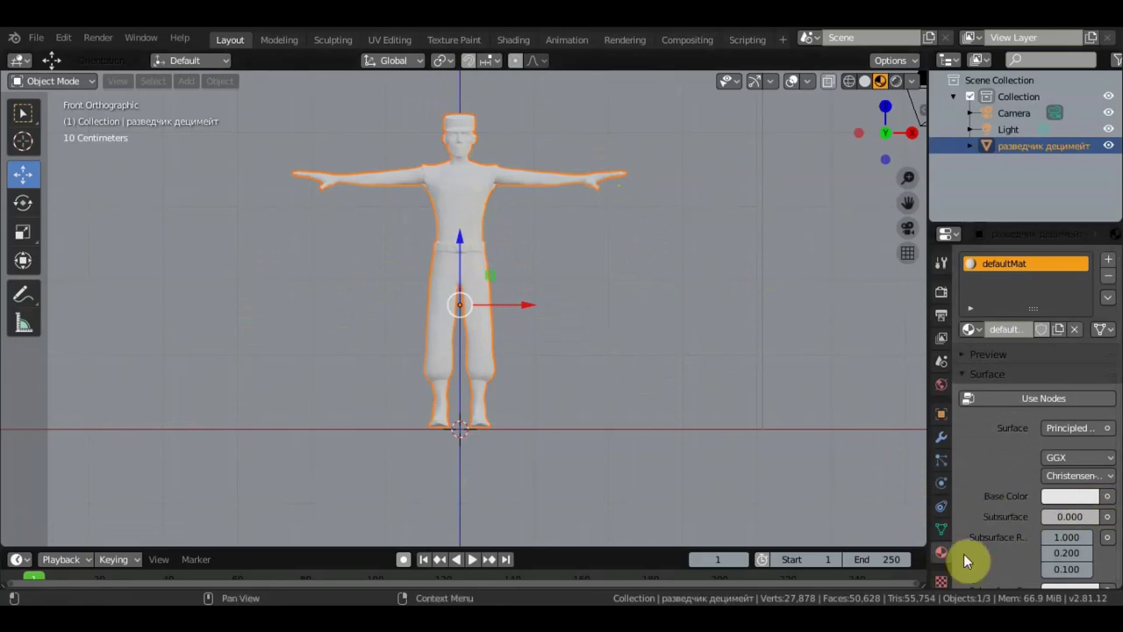
# Step: Choose Image Texture as the input for the material's Base Color
pyautogui.click(1115, 504)
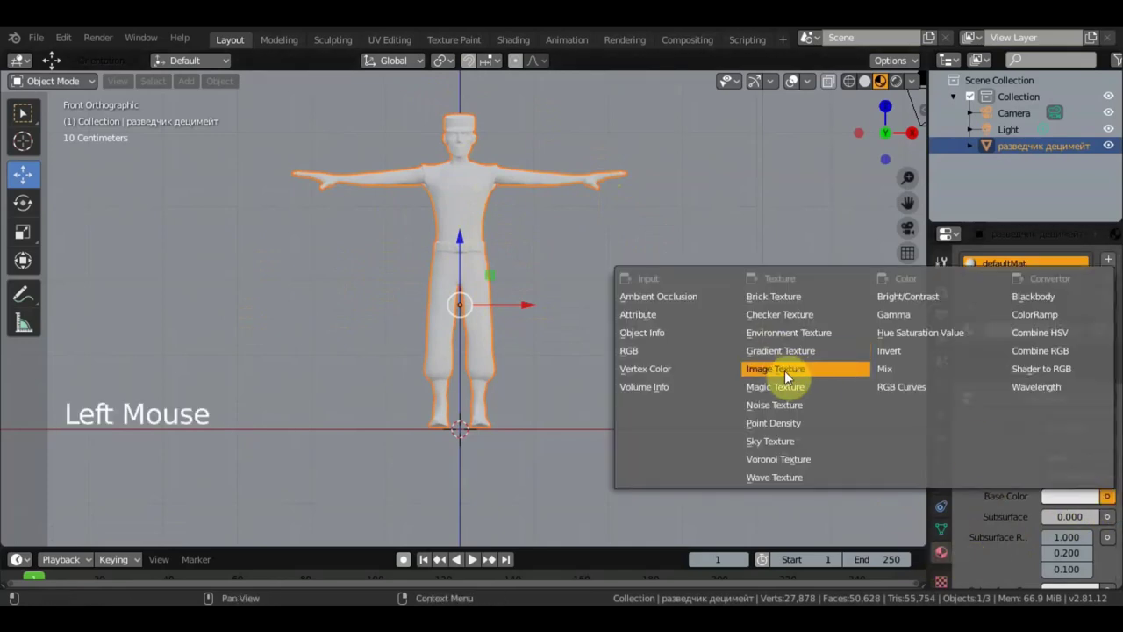
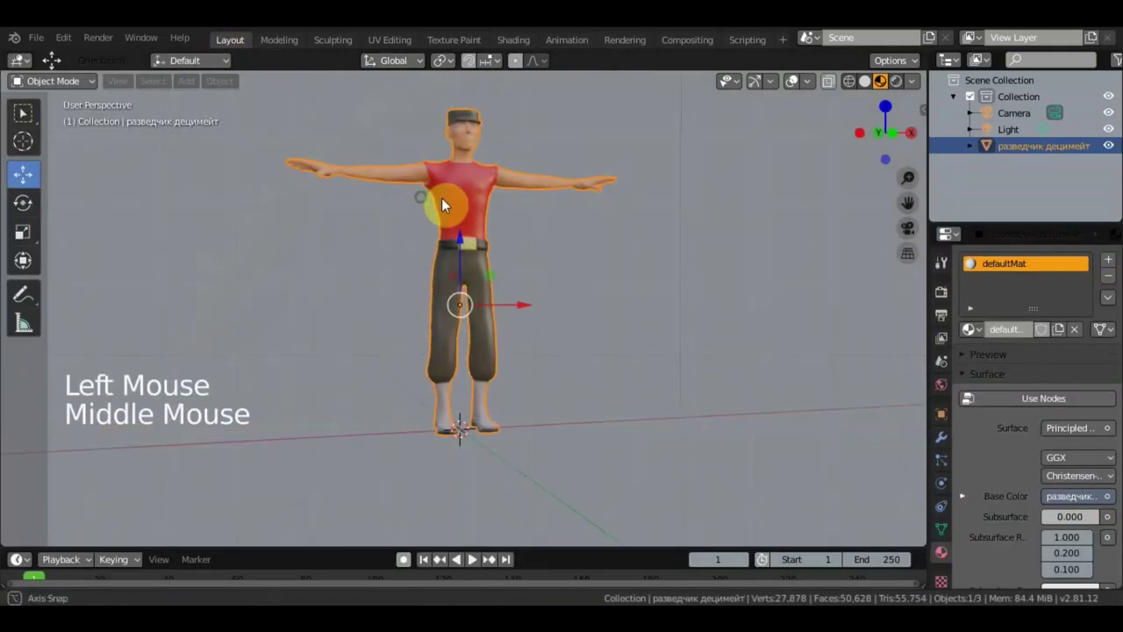
# Step: Inspect the textured character from the front view and while orbiting around it
pyautogui.middleClick(627, 258)
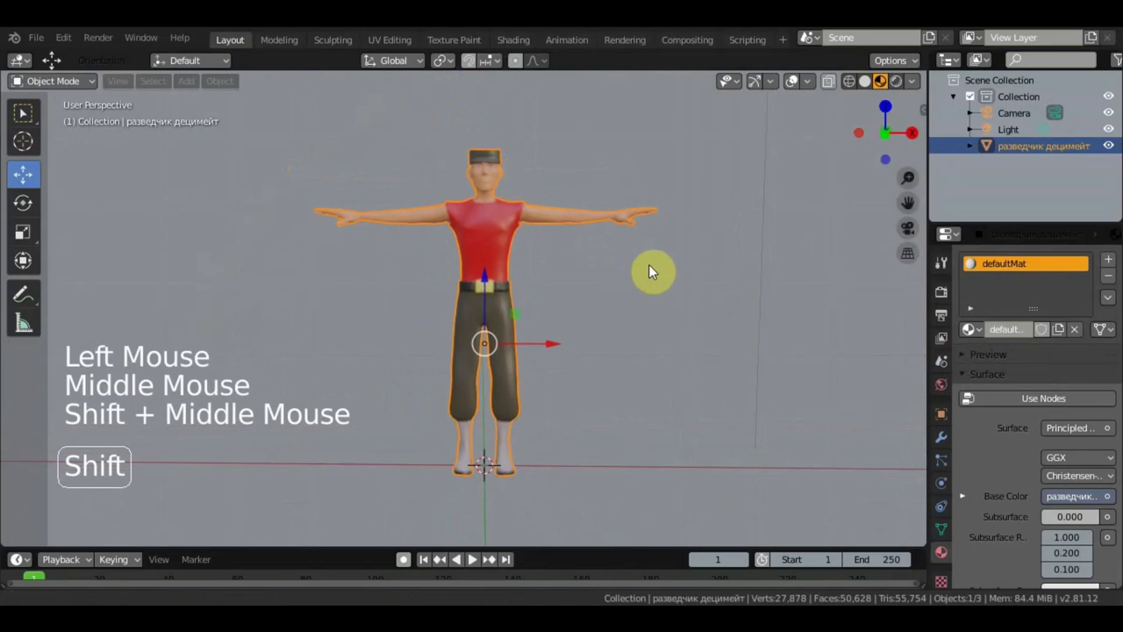
pyautogui.press('KP_1')
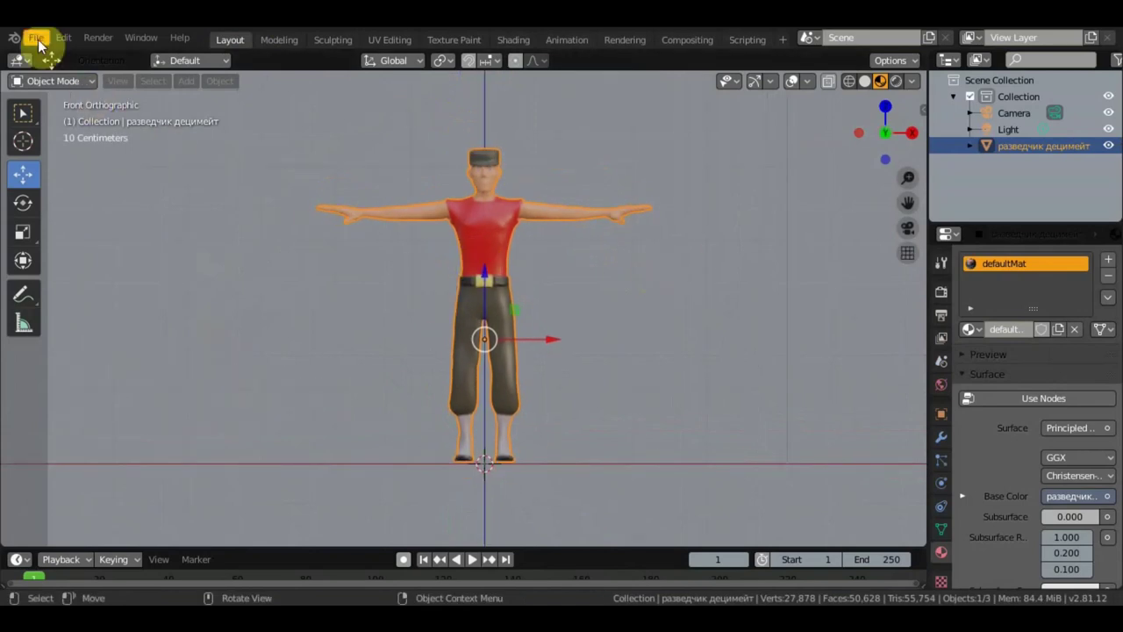
pyautogui.click(39, 50)
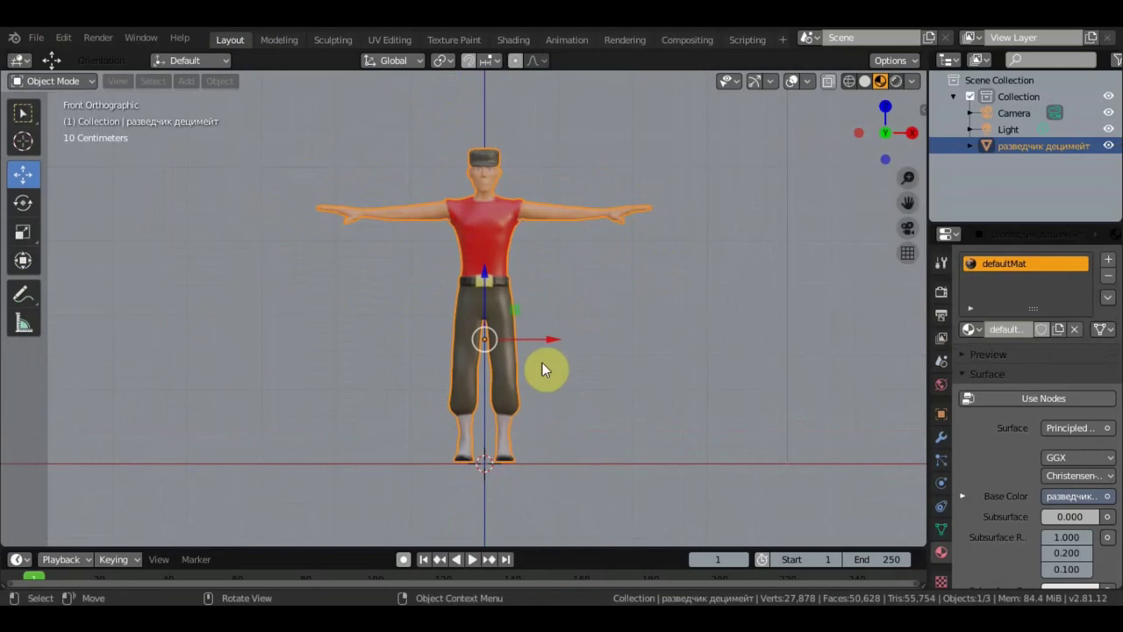
pyautogui.middleClick(534, 361)
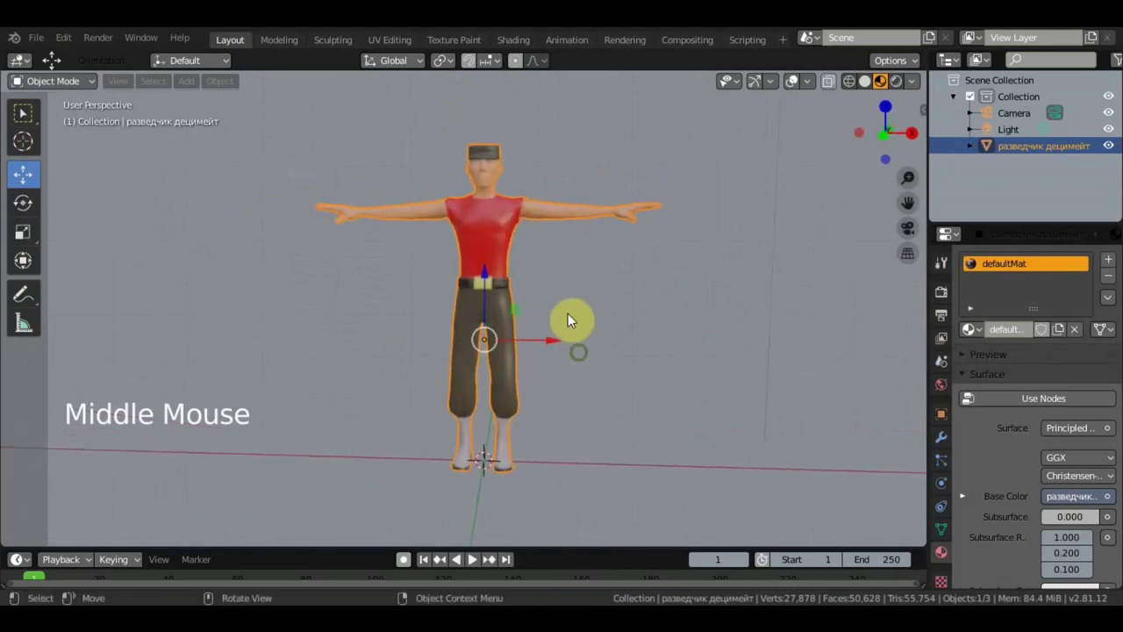
pyautogui.middleClick(714, 268)
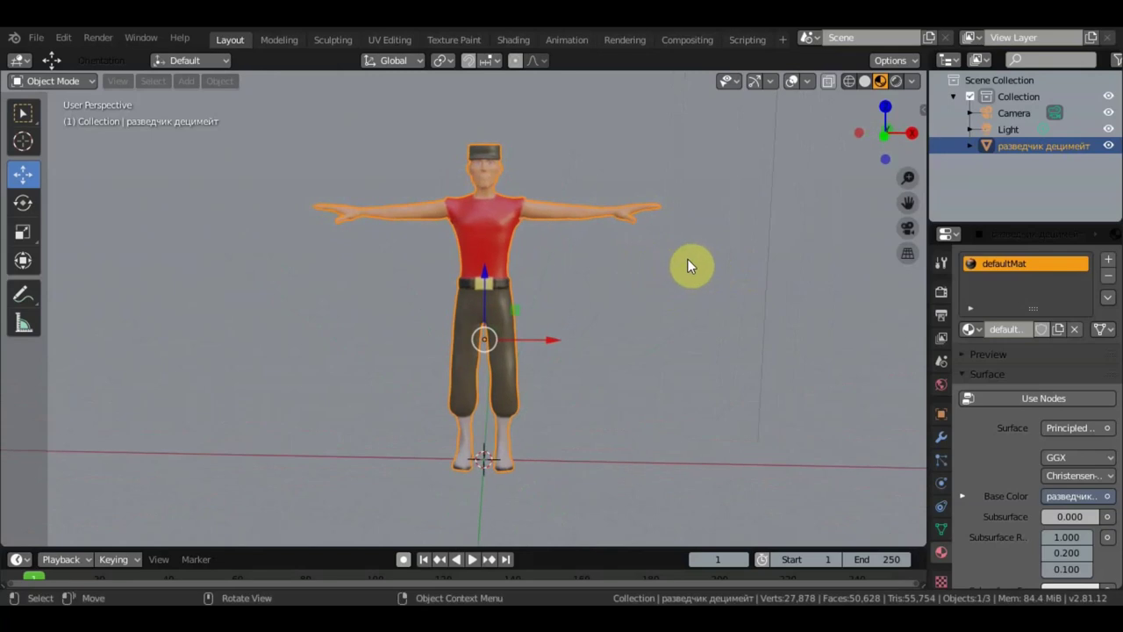
pyautogui.press('KP_1')
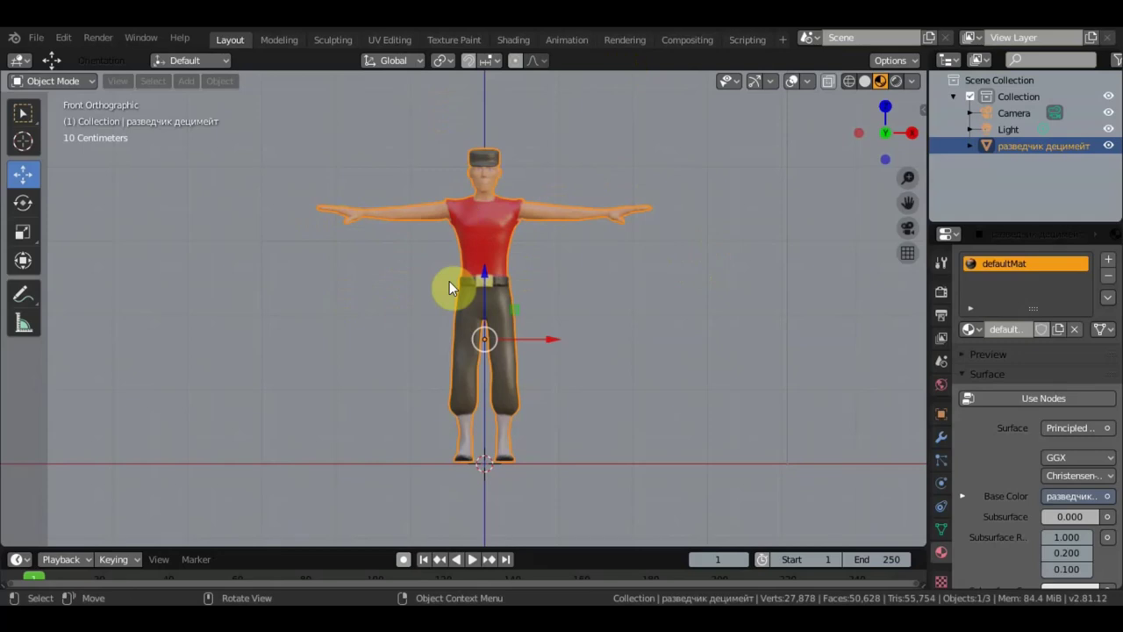
# Step: Zoom and orbit closer to check the red-shirt texture on the model
pyautogui.scroll(3)
pyautogui.middleClick(536, 228)
pyautogui.scroll(3)
pyautogui.scroll(-3)
pyautogui.middleClick(538, 252)
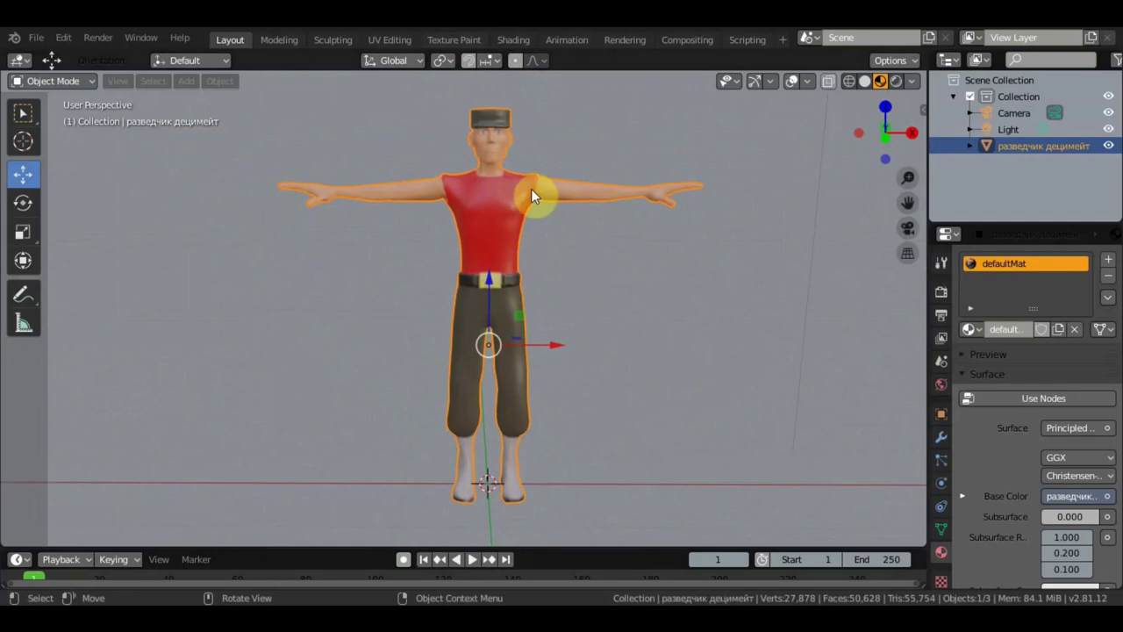
# Step: Append the Boxing FBX armature and character into the scene and look it over
pyautogui.click(43, 43)
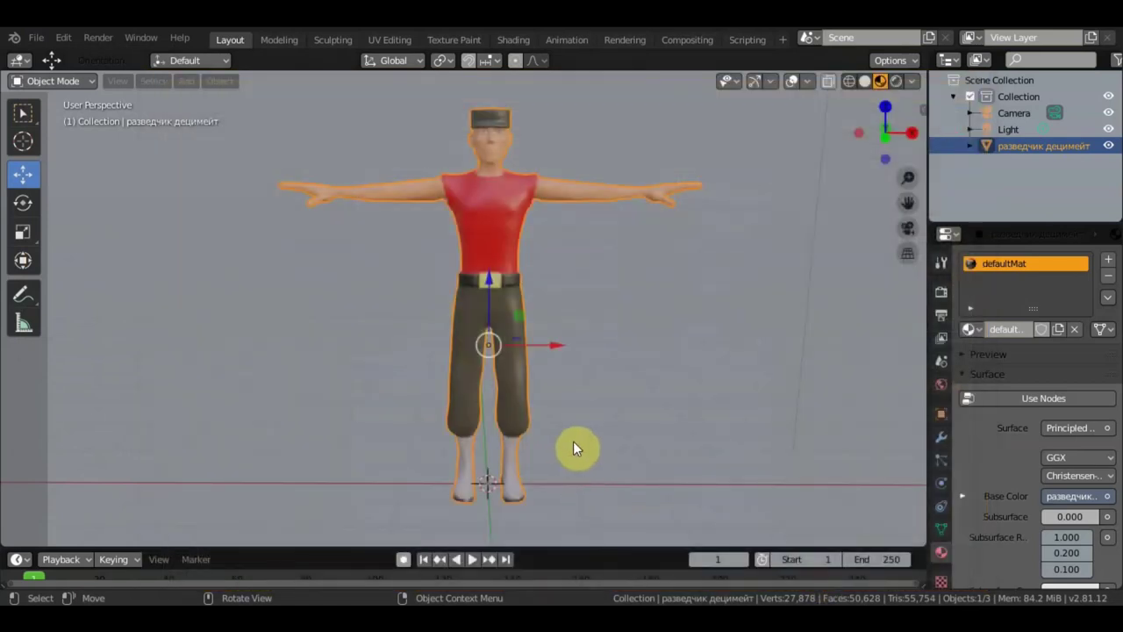
pyautogui.scroll(-3)
pyautogui.scroll(3)
pyautogui.middleClick(643, 432)
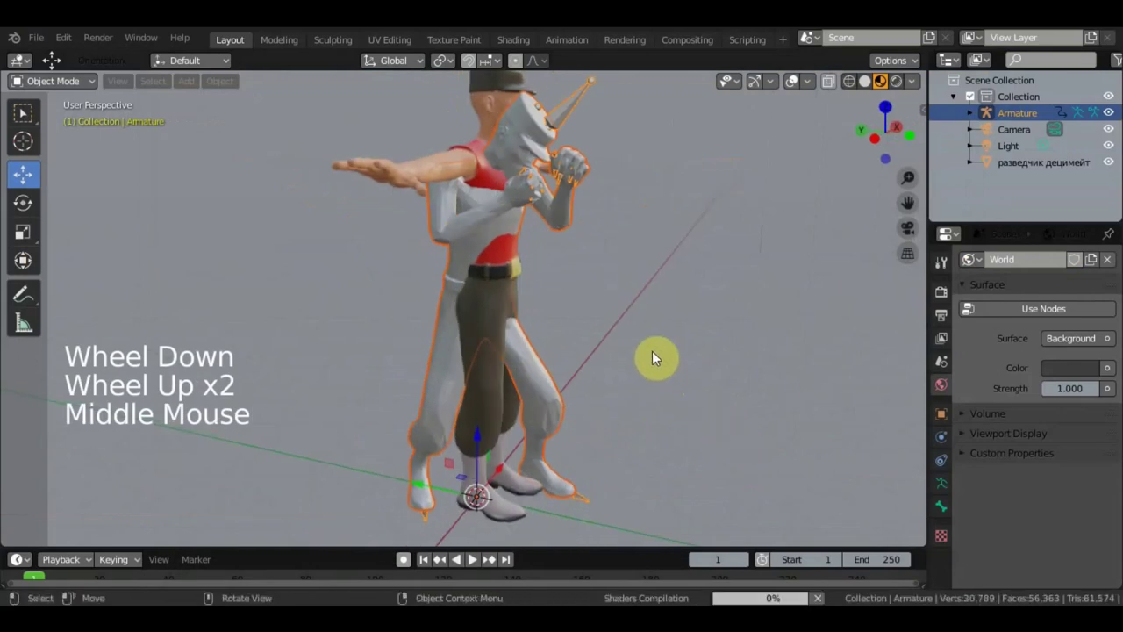
pyautogui.middleClick(587, 370)
pyautogui.scroll(3)
# Step: Place the posed boxing character to the right of the T-posed one and inspect both
pyautogui.scroll(-3)
pyautogui.middleClick(539, 366)
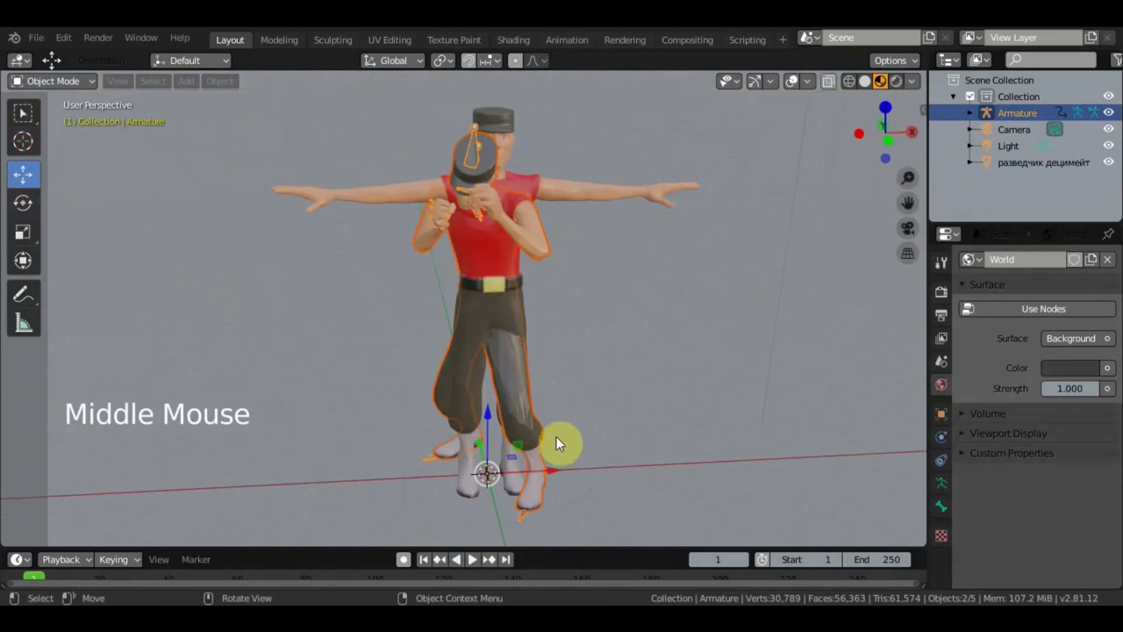
pyautogui.click(473, 560)
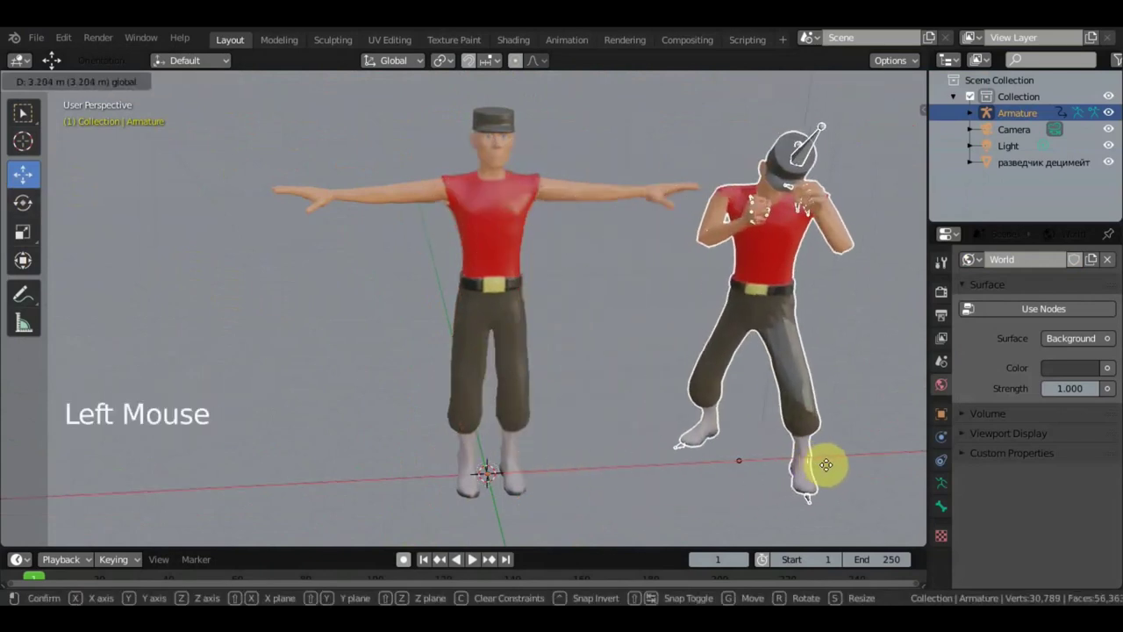
pyautogui.middleClick(473, 560)
pyautogui.scroll(-3)
pyautogui.middleClick(473, 560)
pyautogui.scroll(3)
pyautogui.middleClick(473, 560)
pyautogui.middleClick(473, 559)
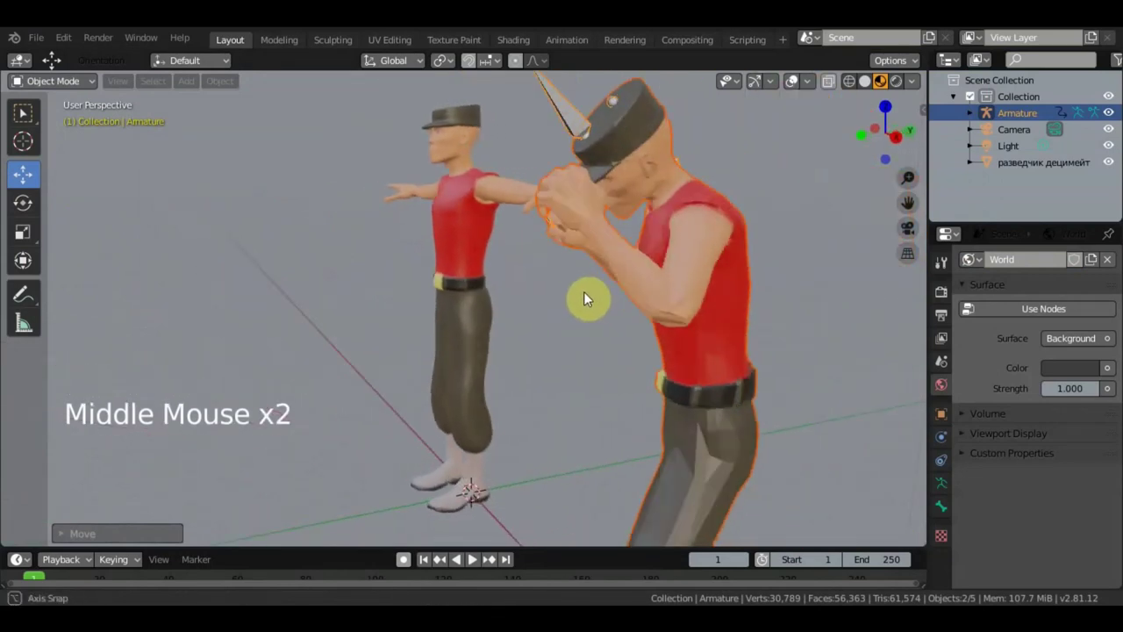
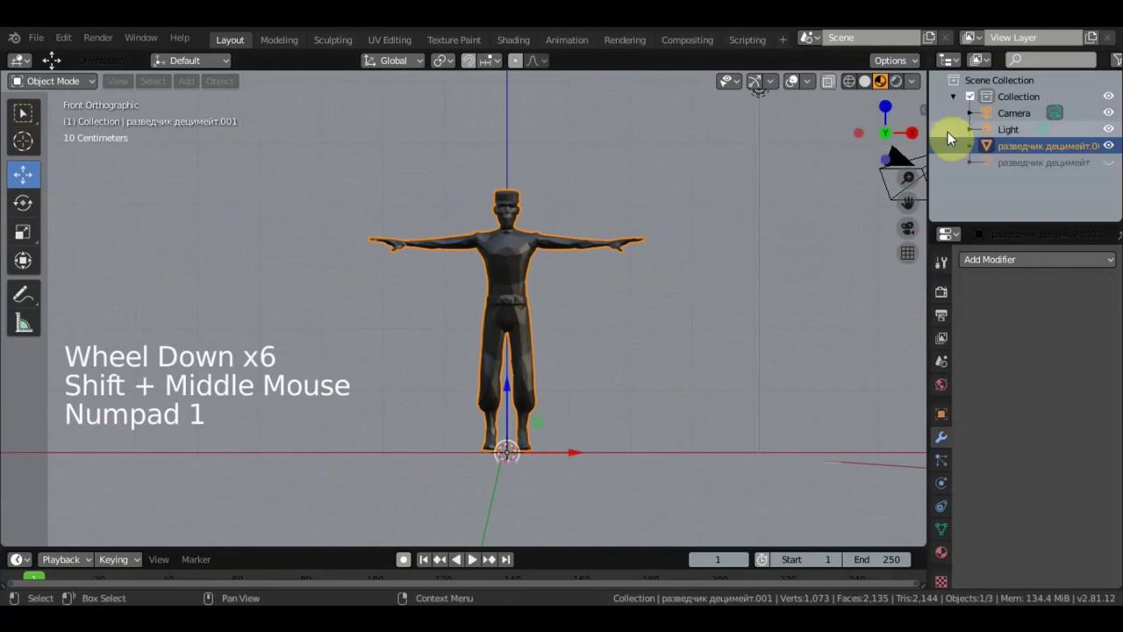
# Step: Unhide the high-poly original and select it together with the low-poly copy
pyautogui.scroll(3)
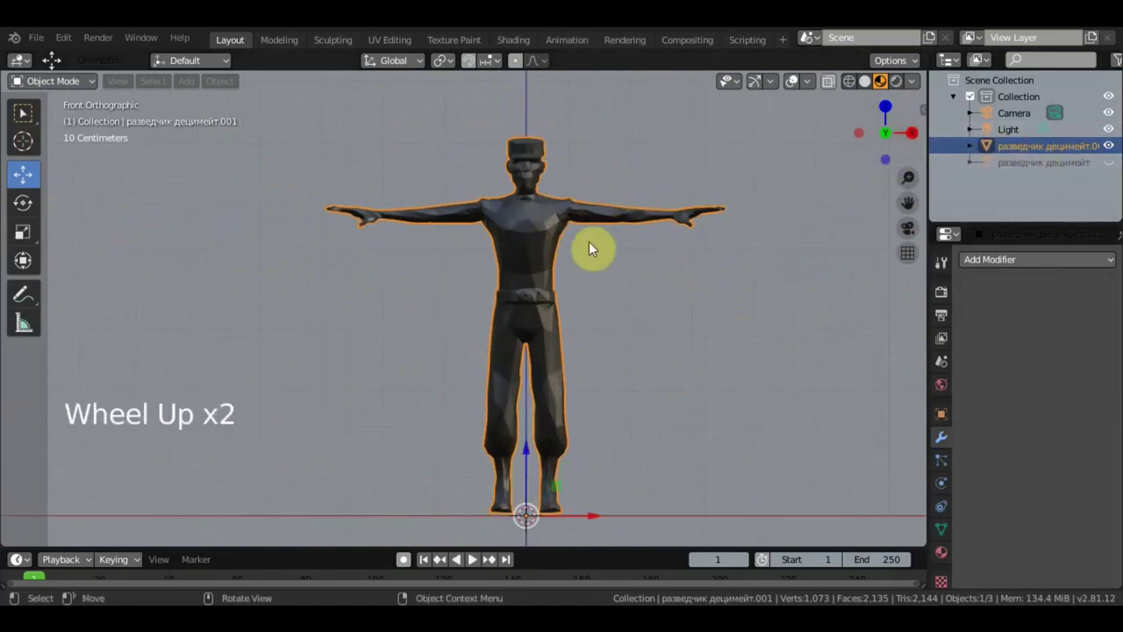
pyautogui.click(1113, 171)
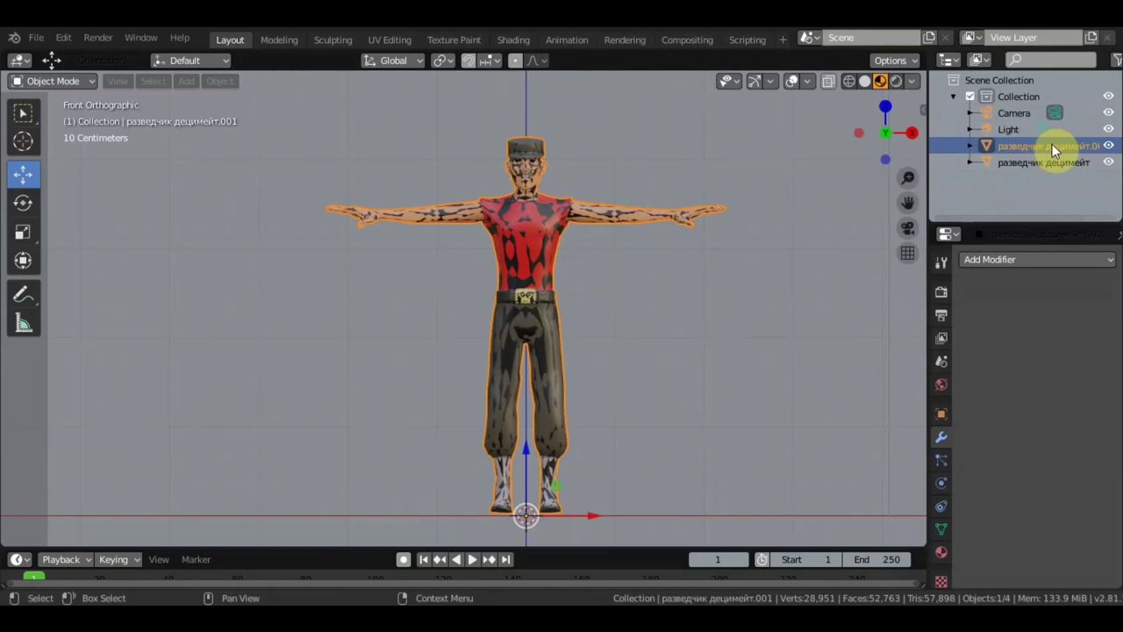
pyautogui.click(1039, 153)
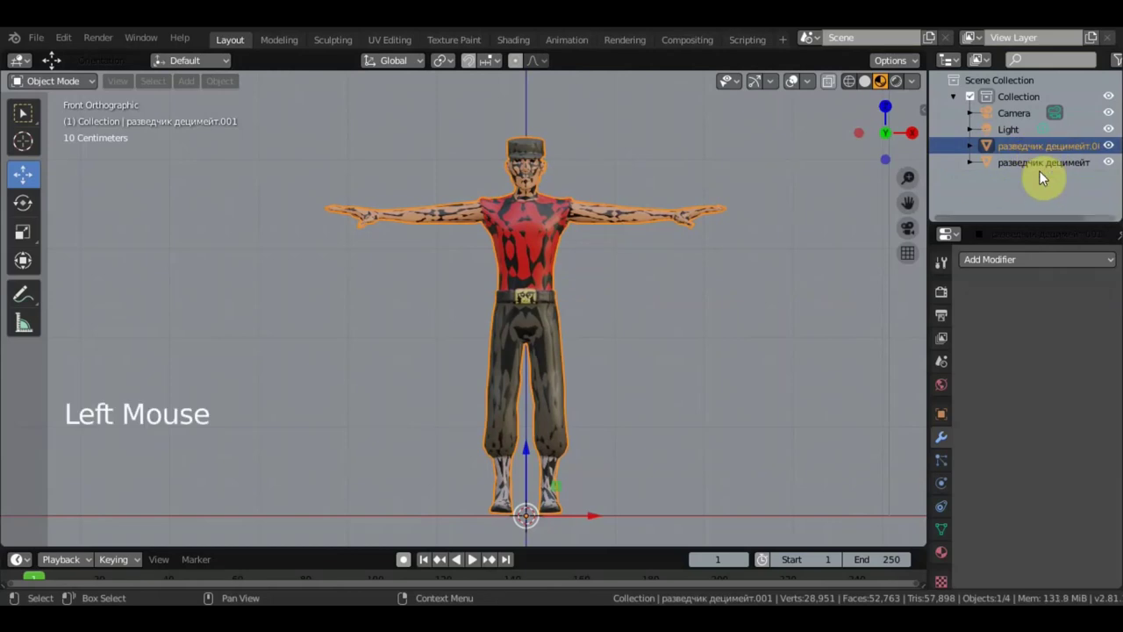
pyautogui.click(1035, 172)
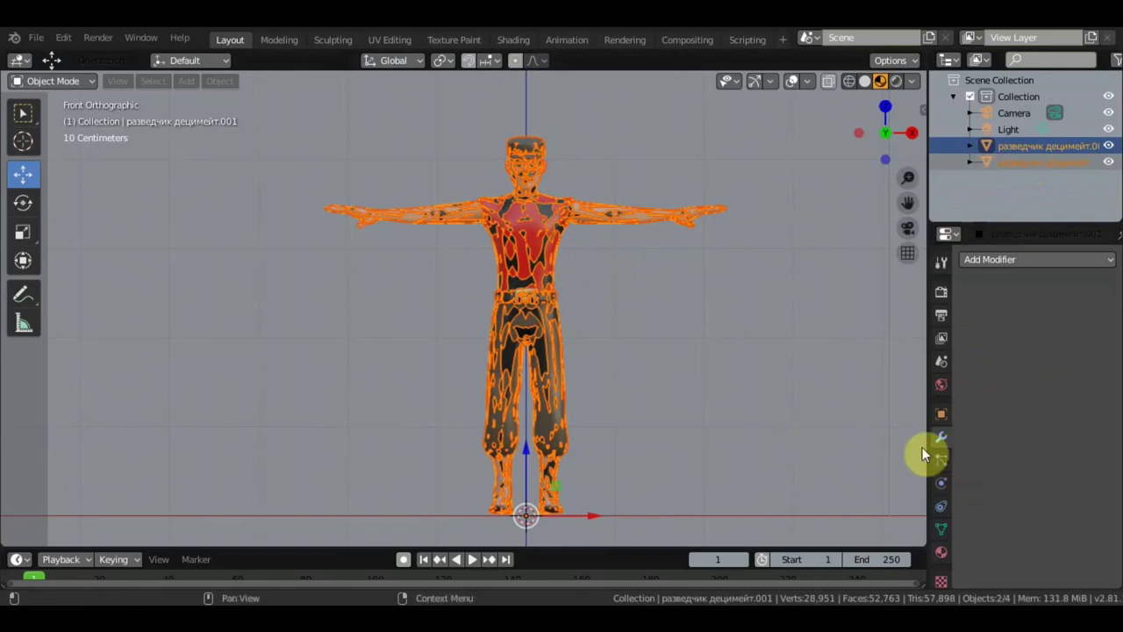
# Step: Bring up the Bake section of the Render Properties
pyautogui.click(947, 299)
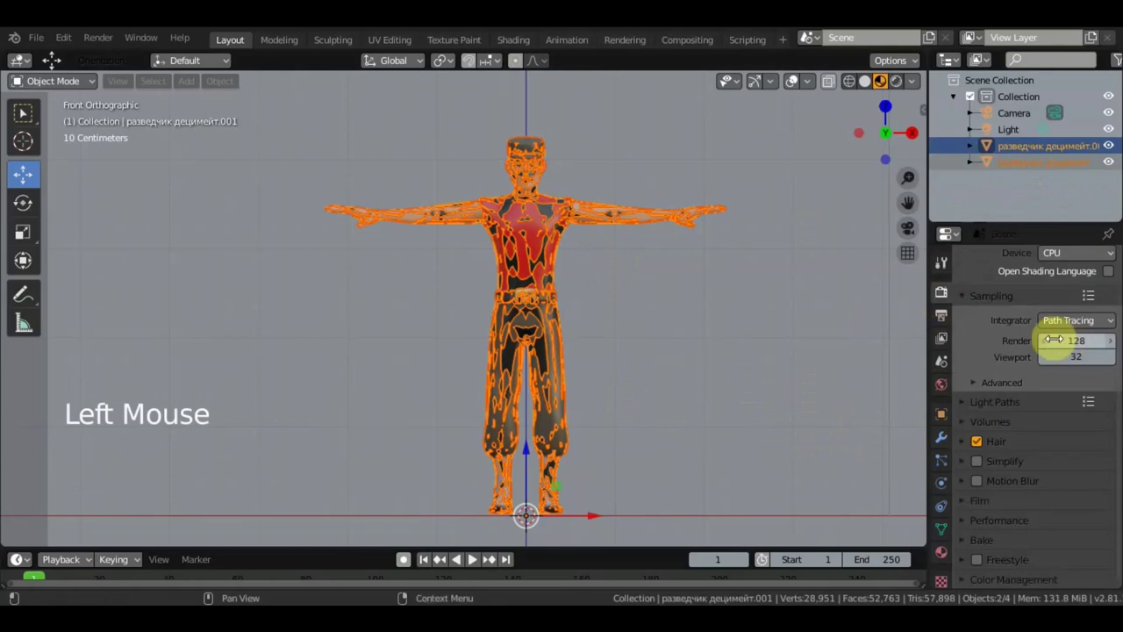
pyautogui.scroll(-3)
pyautogui.click(967, 545)
pyautogui.scroll(-3)
pyautogui.scroll(-3)
# Step: Set Bake Type Diffuse with only Color contribution and enable Selected to Active
pyautogui.click(1083, 419)
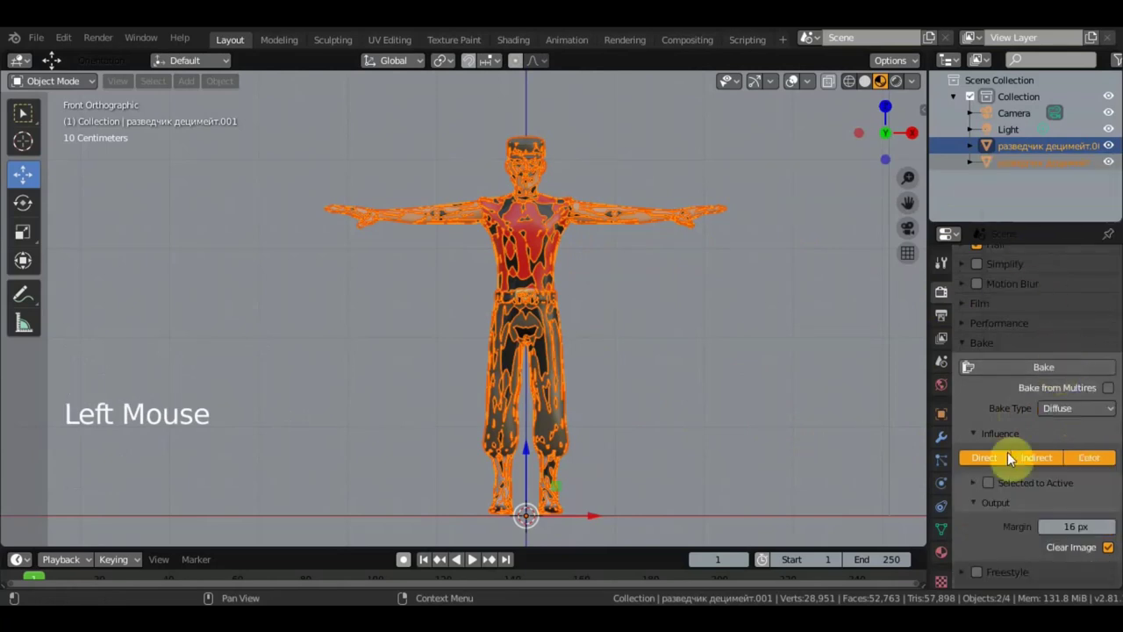
pyautogui.click(993, 465)
pyautogui.click(1041, 465)
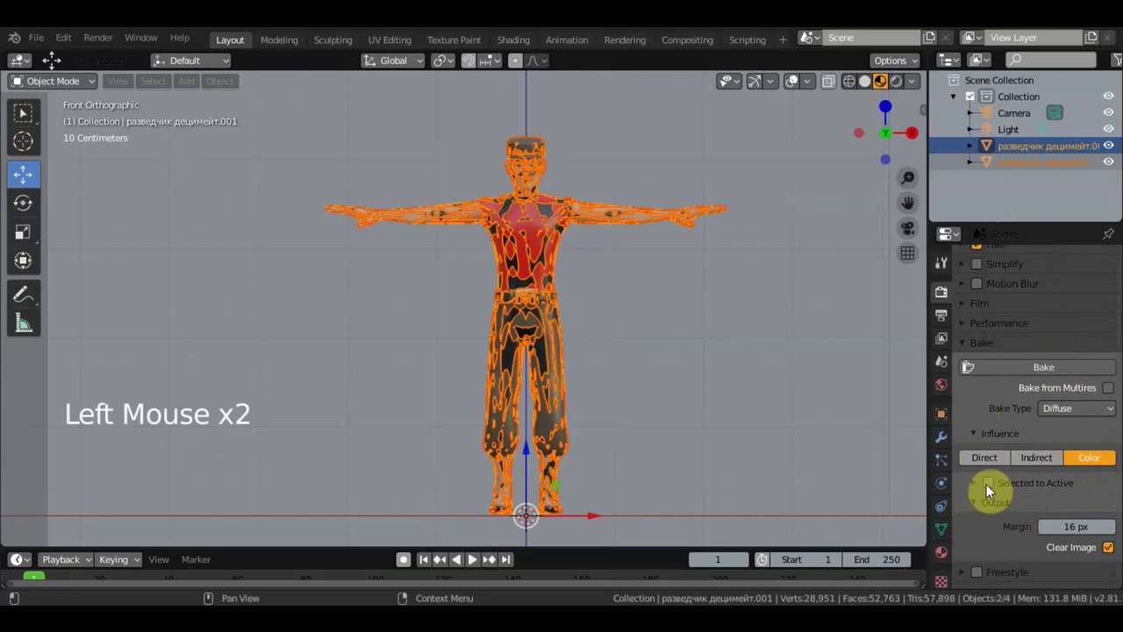
pyautogui.click(984, 488)
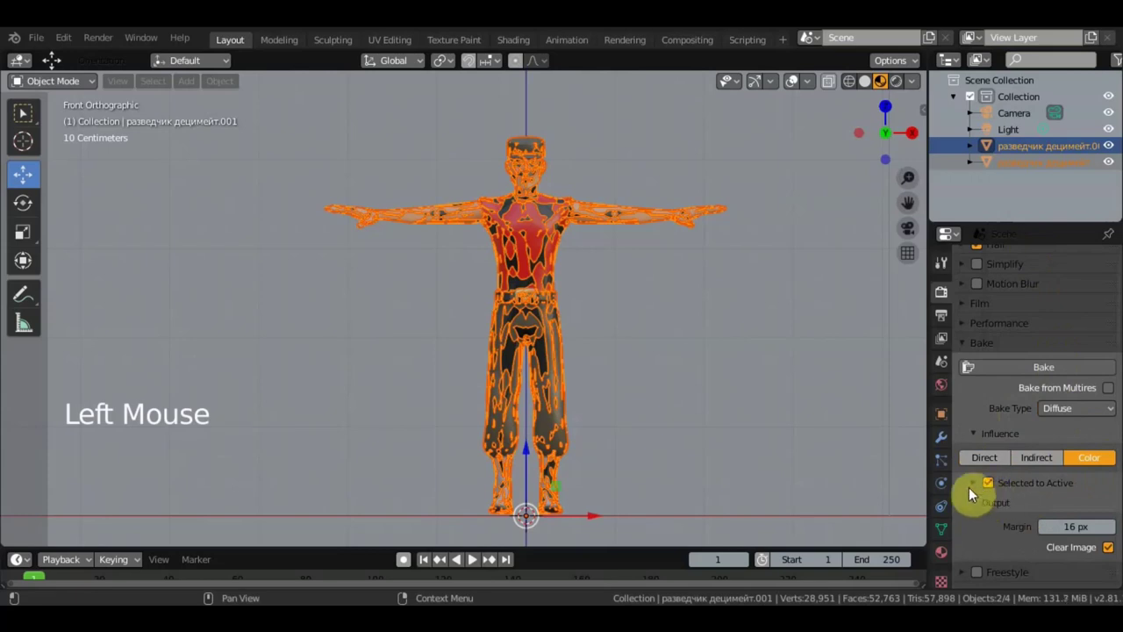
# Step: Check the material nodes, then return to the Layout workspace with the front view
pyautogui.click(981, 490)
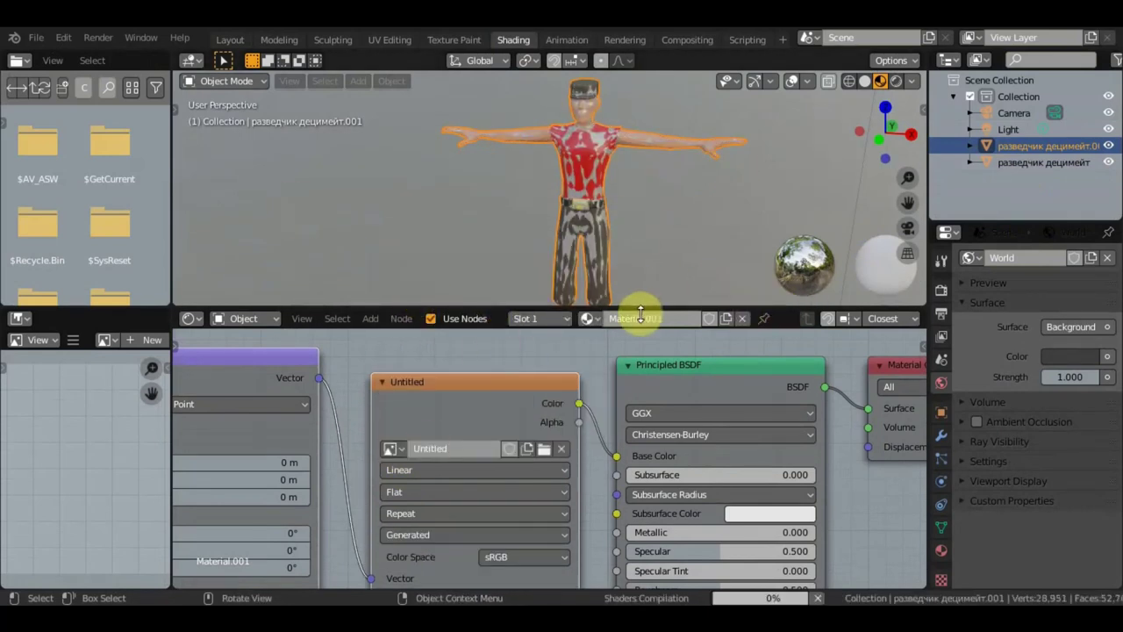
pyautogui.click(614, 151)
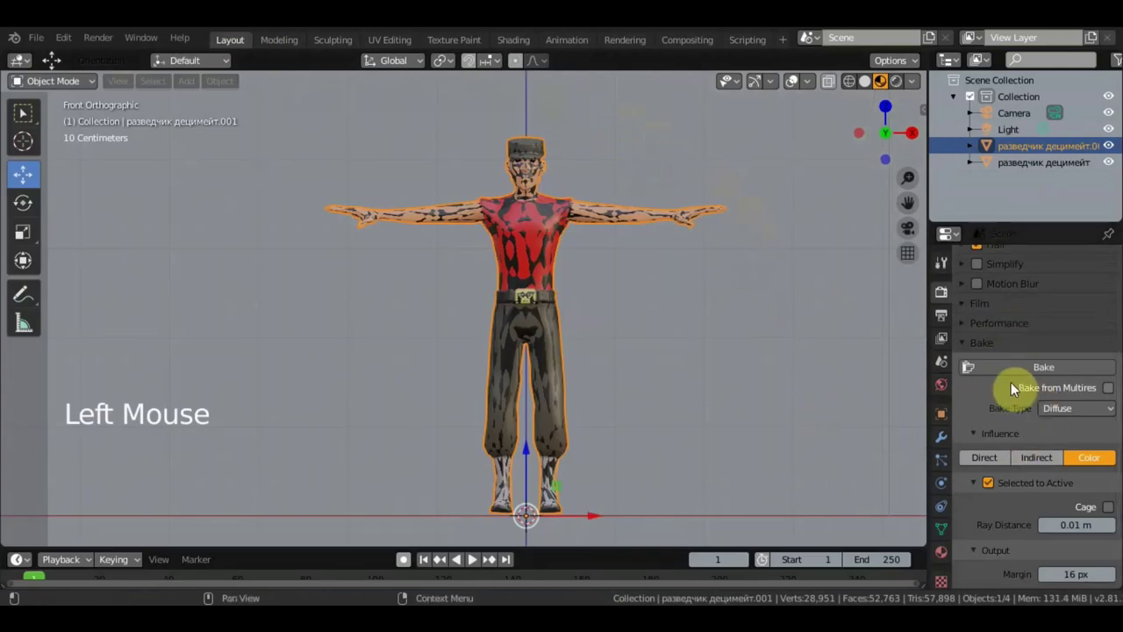